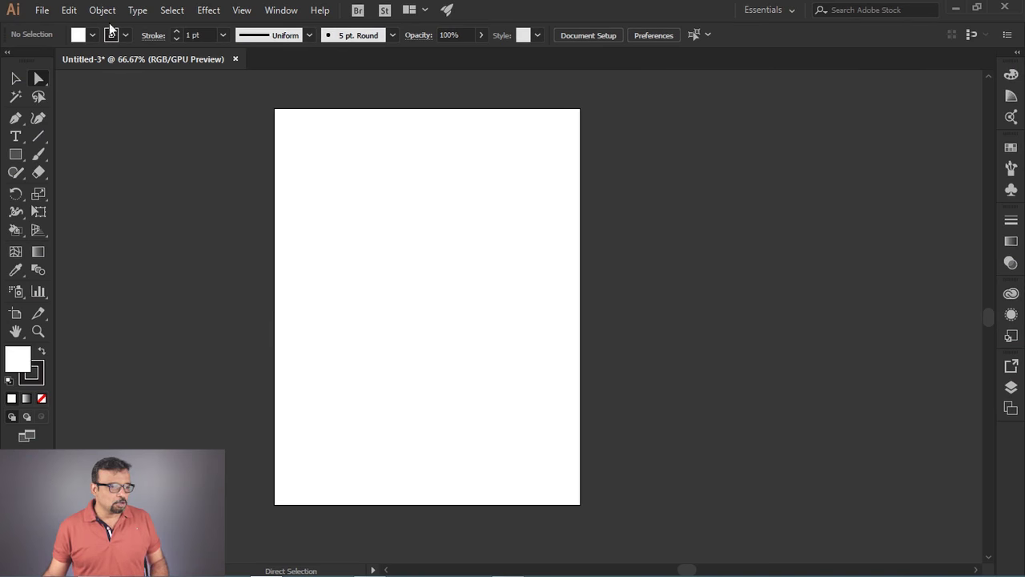
Browse the Object menu's path commands and switch to the Rectangle tool to draw a square.
{"action": "left_click", "coordinate": [99, 16]}
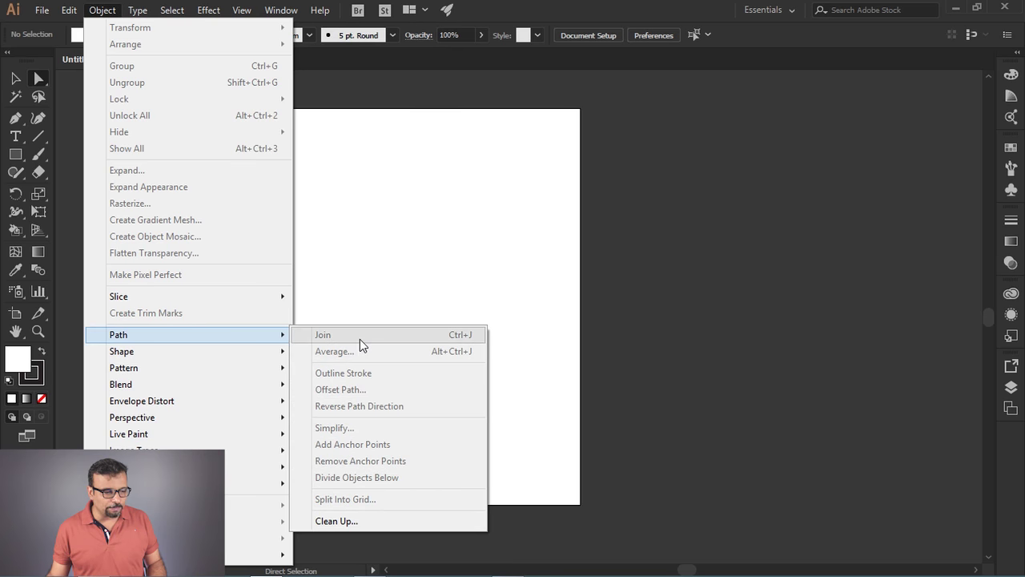
{"action": "left_click", "coordinate": [411, 226]}
Draw the square, select it with the Selection tool and give it a 14 pt black stroke.
{"action": "left_click_drag", "start_coordinate": [17, 161], "coordinate": [174, 341]}
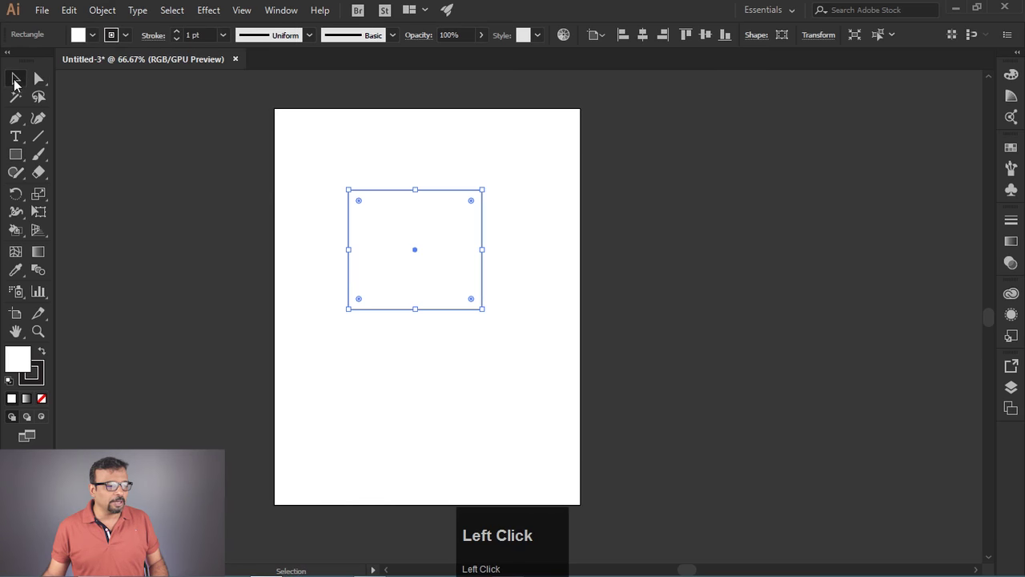
{"action": "left_click", "coordinate": [396, 234]}
{"action": "scroll", "scroll_direction": "up", "scroll_amount": 3}
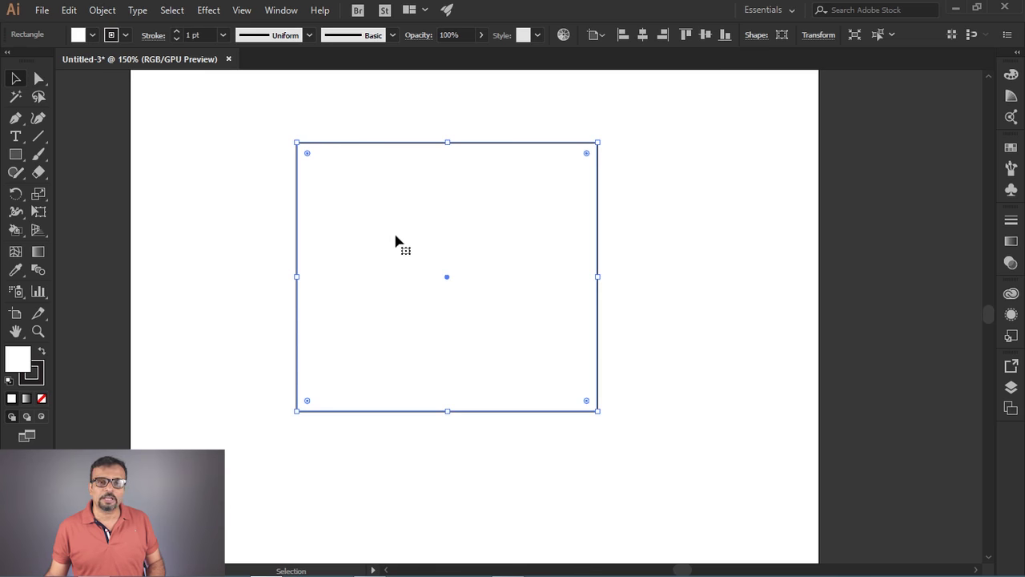
Cancel the Expand dialog, then convert the 14 pt stroke to filled shapes with Outline Stroke.
{"action": "left_click", "coordinate": [226, 39]}
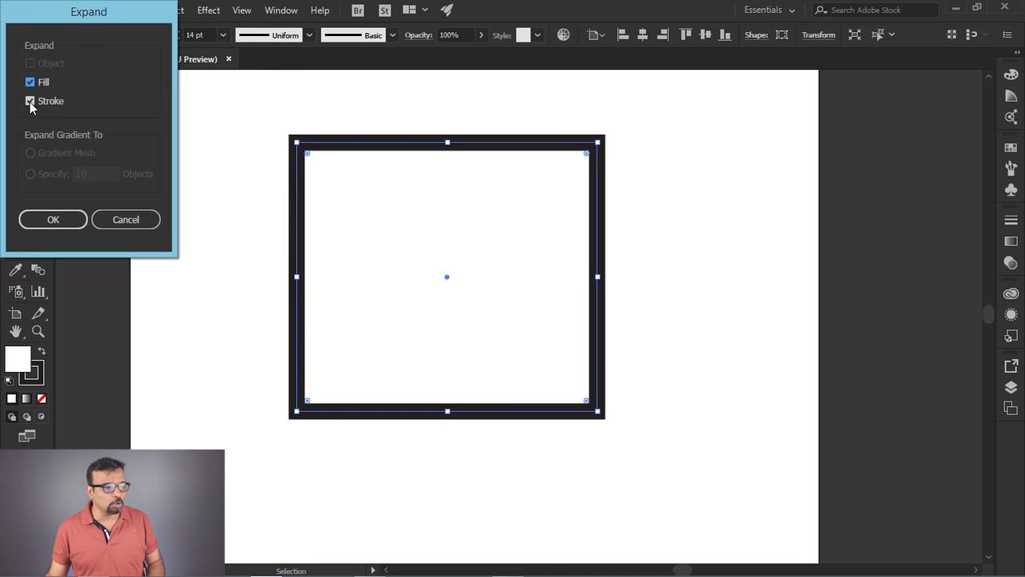
{"action": "left_click", "coordinate": [130, 223]}
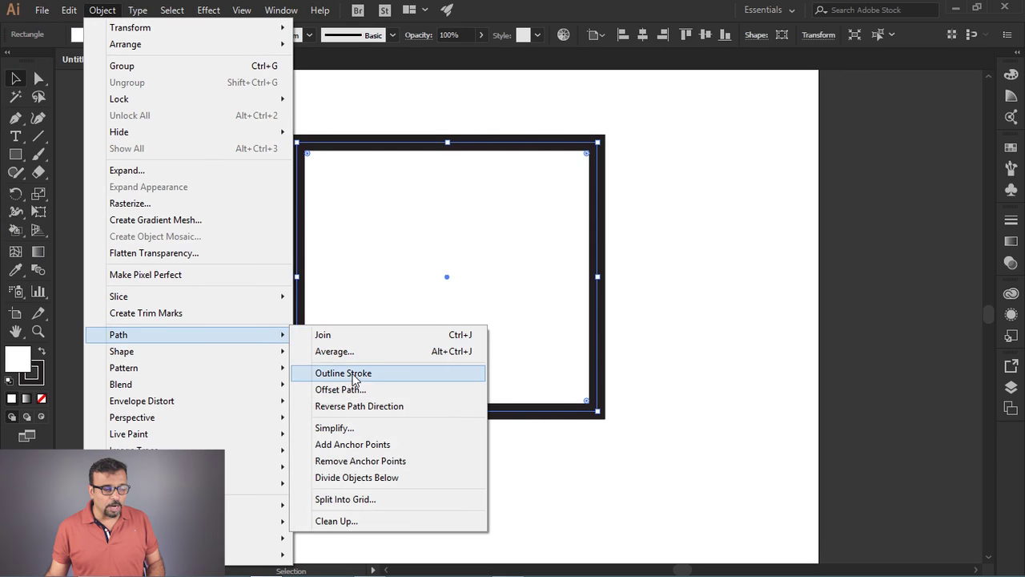
{"action": "left_click", "coordinate": [360, 376]}
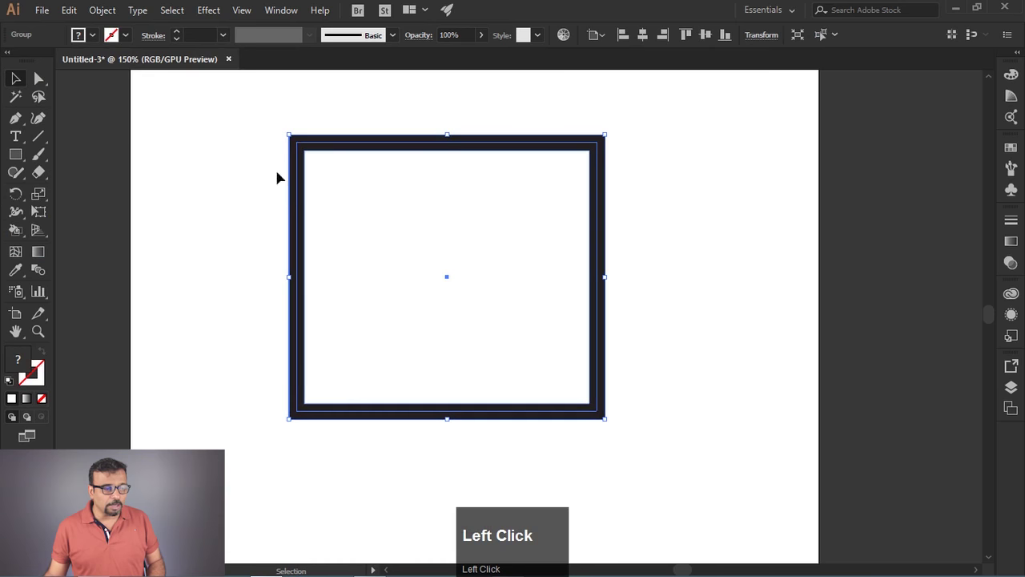
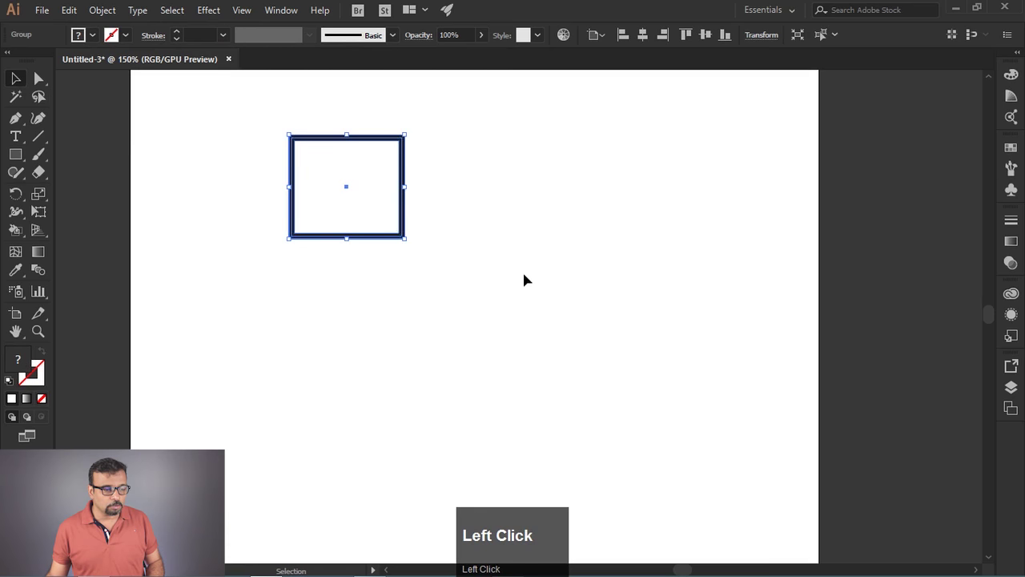
Undo Outline Stroke and reduce the square's stroke weight back to 1 pt.
{"action": "key", "text": "ctrl+z"}
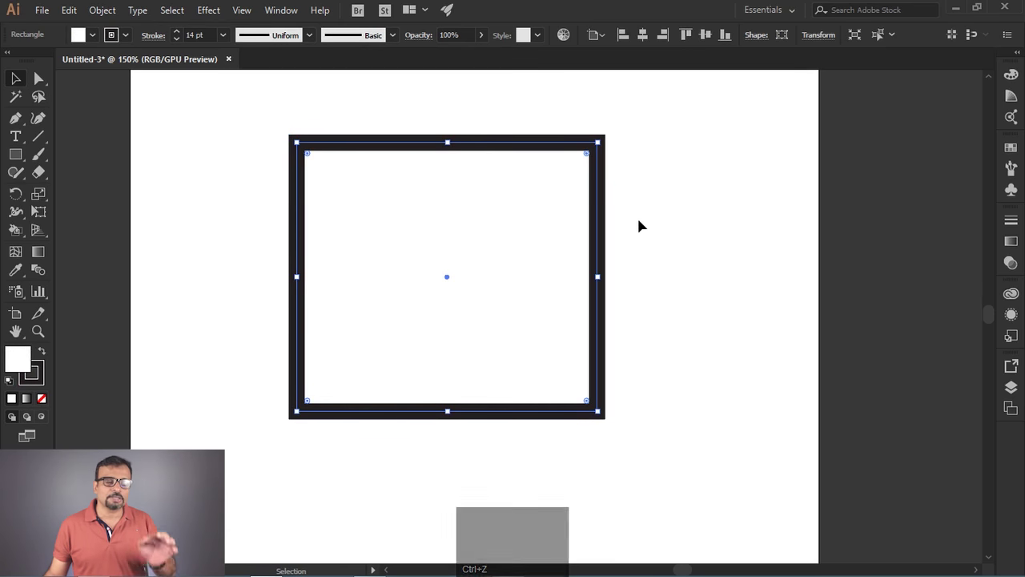
{"action": "left_click", "coordinate": [103, 11]}
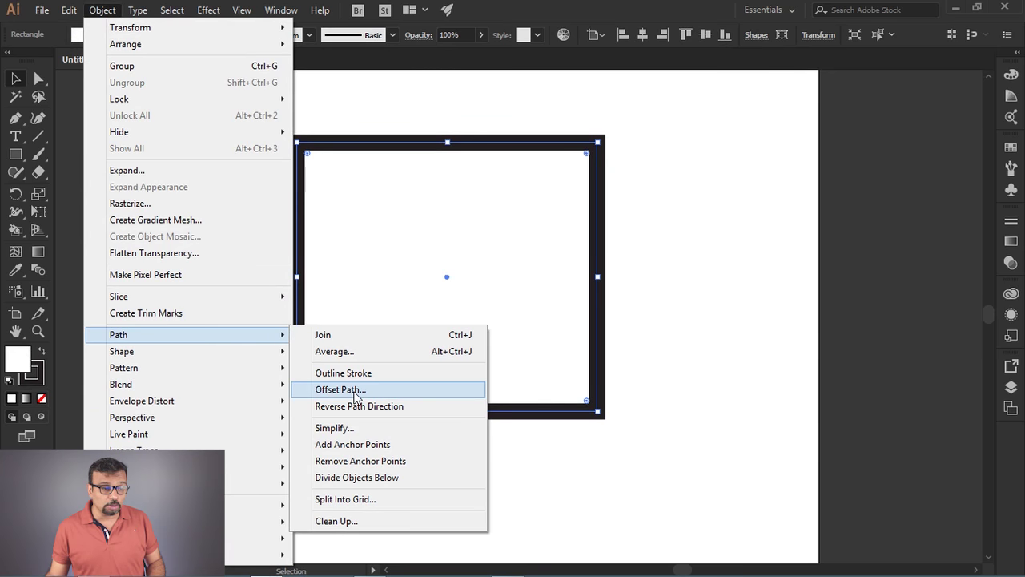
{"action": "left_click_drag", "start_coordinate": [361, 395], "coordinate": [230, 42]}
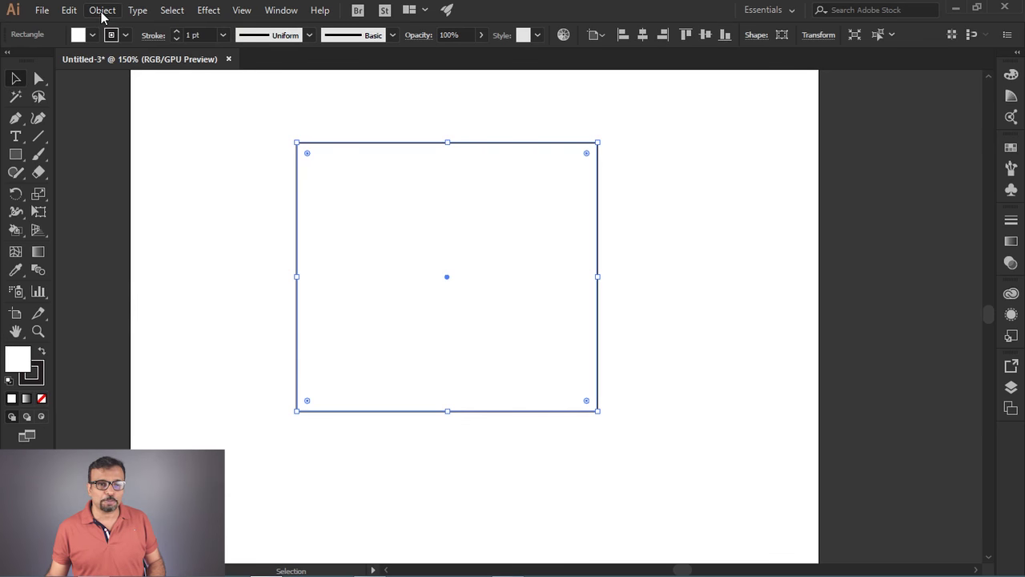
Reopen the Object menu's path commands with Offset Path ready for the square.
{"action": "left_click", "coordinate": [104, 16]}
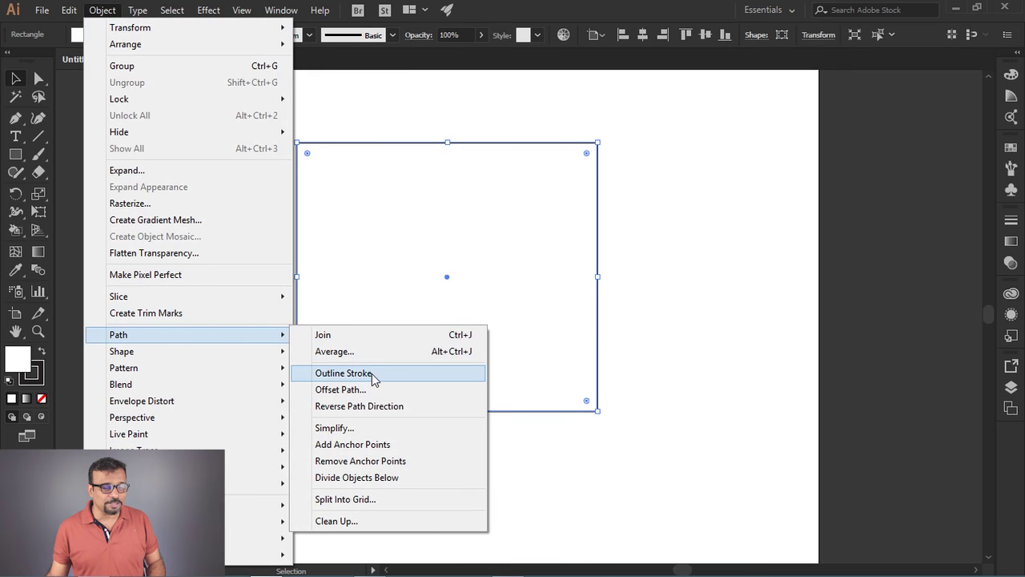
{"action": "left_click", "coordinate": [490, 241]}
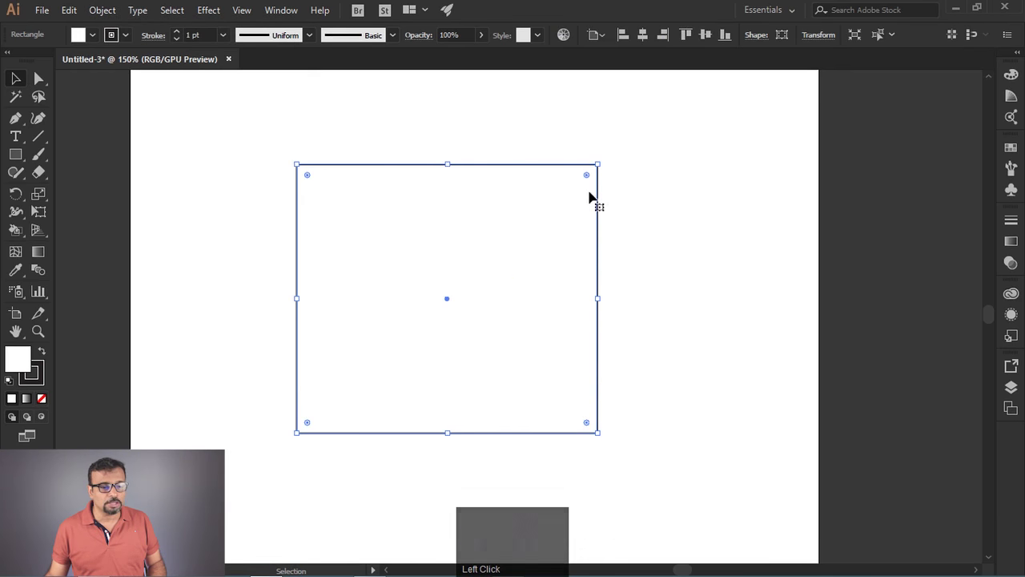
{"action": "left_click", "coordinate": [103, 19]}
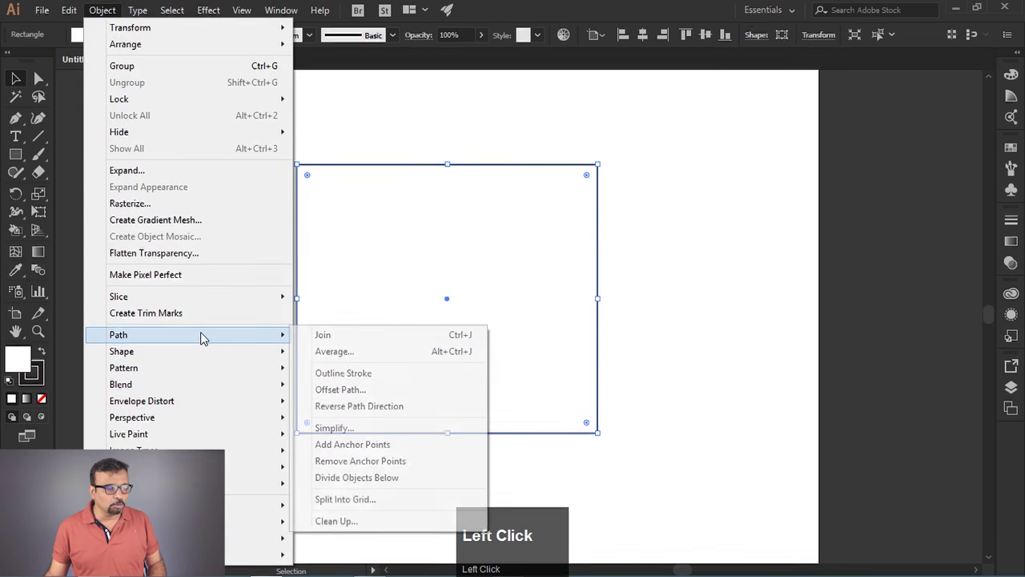
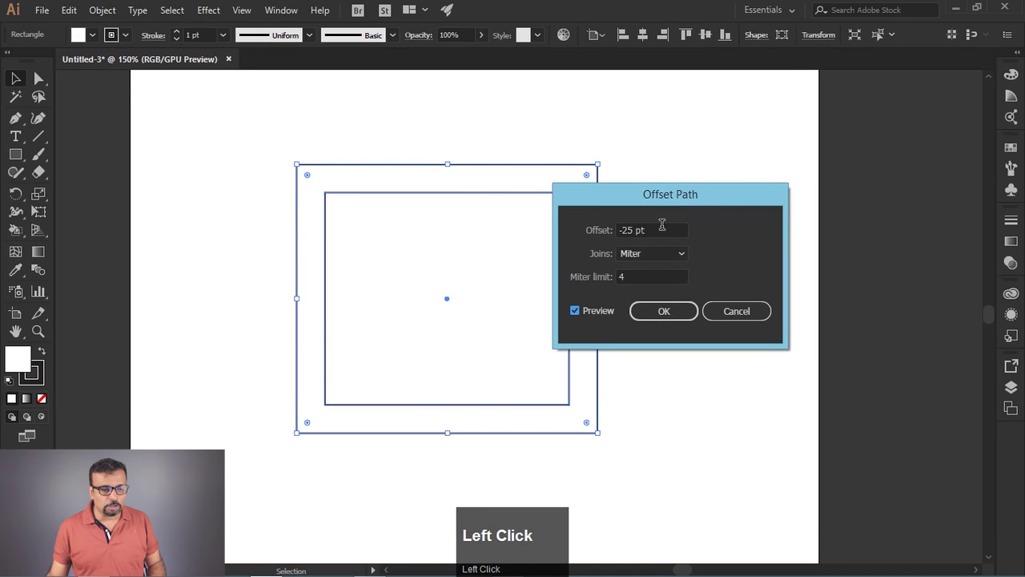
Preview Offset Path at -25 and 27 pt, then change the offset to 15 pt for a larger square.
{"action": "scroll", "scroll_direction": "up", "scroll_amount": 3}
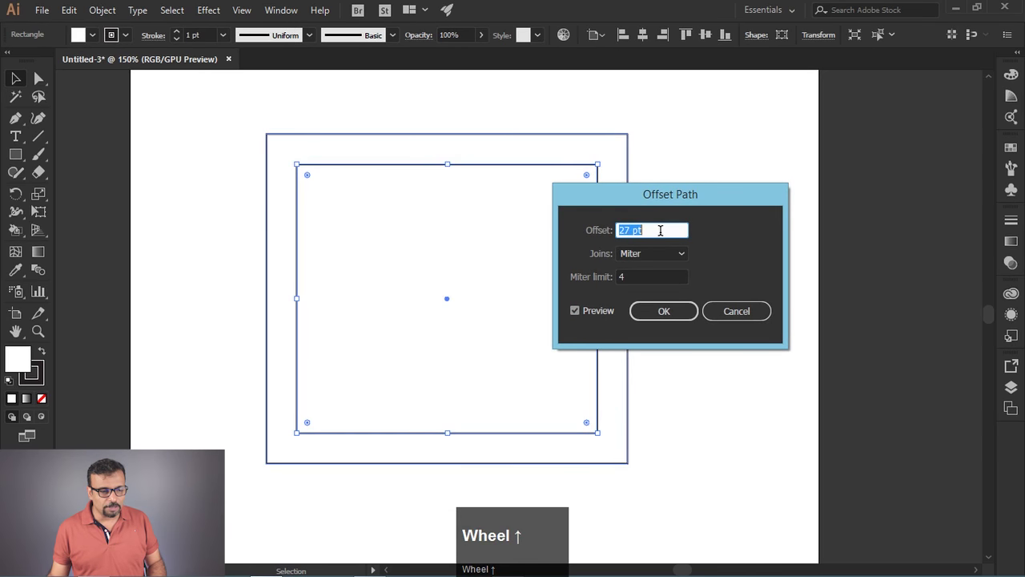
{"action": "left_click_drag", "start_coordinate": [619, 199], "coordinate": [625, 134]}
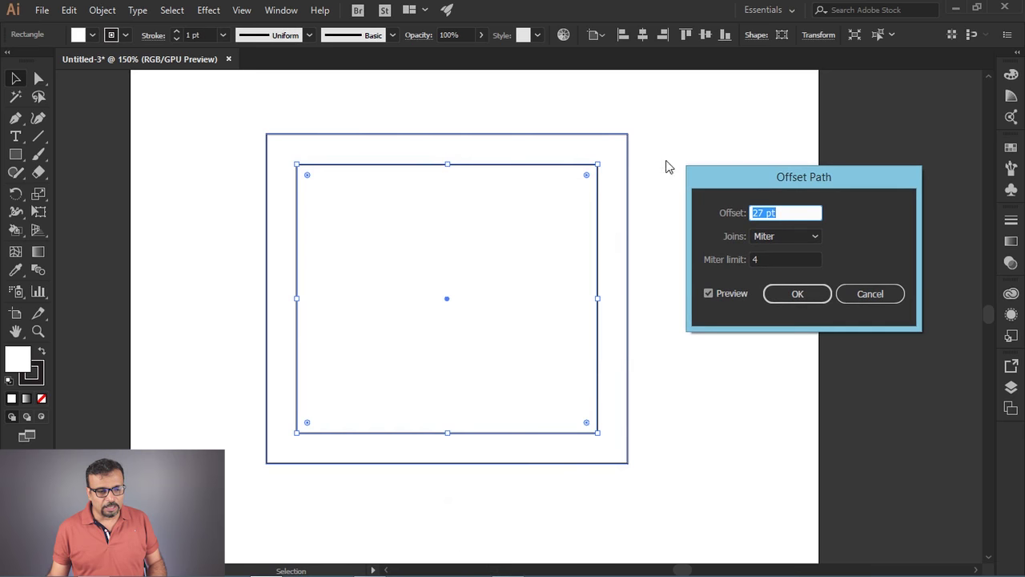
{"action": "left_click", "coordinate": [797, 201]}
{"action": "scroll", "scroll_direction": "down", "scroll_amount": 3}
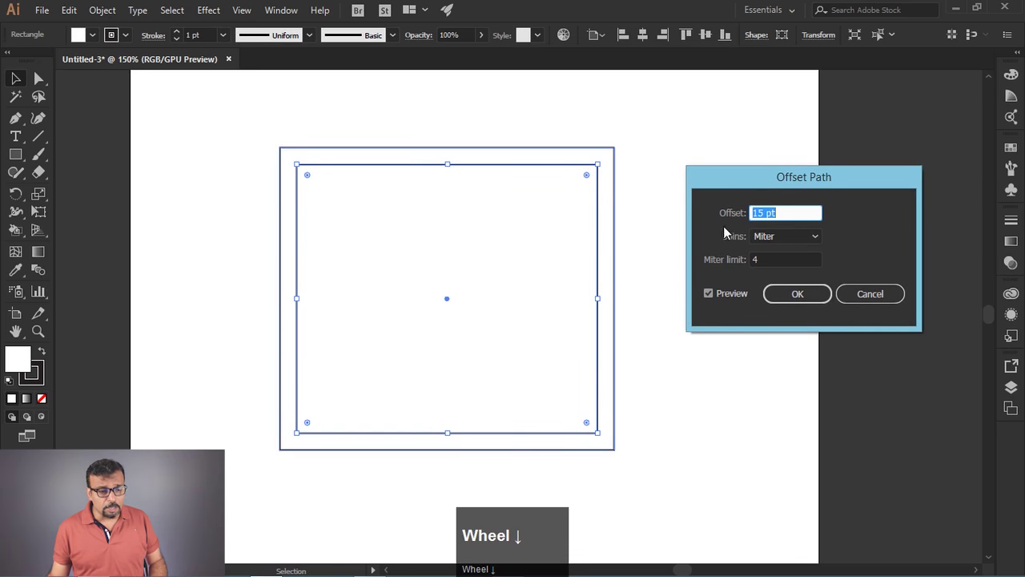
{"action": "left_click", "coordinate": [786, 225]}
{"action": "scroll", "scroll_direction": "up", "scroll_amount": 3}
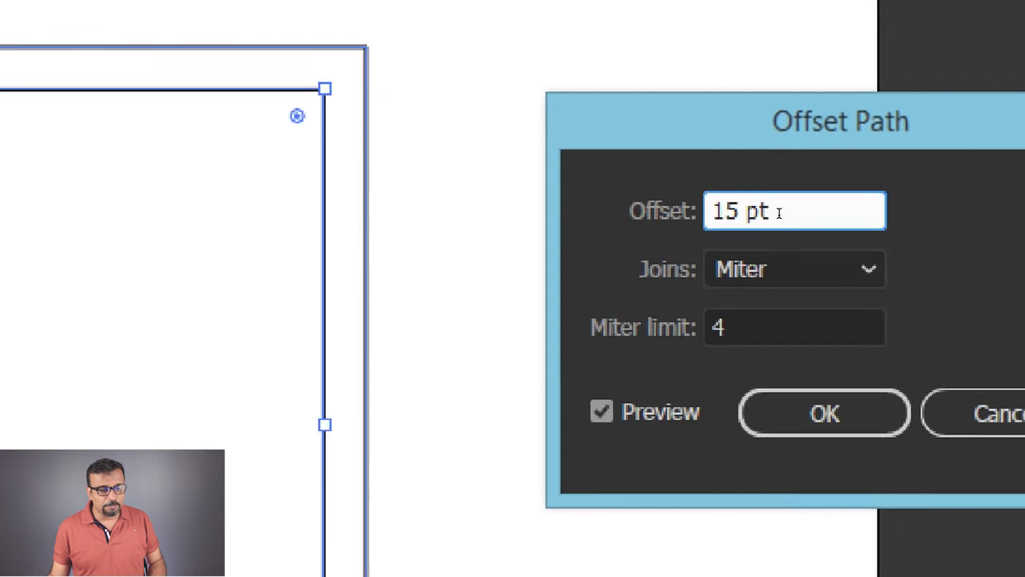
{"action": "scroll", "scroll_direction": "down", "scroll_amount": 3}
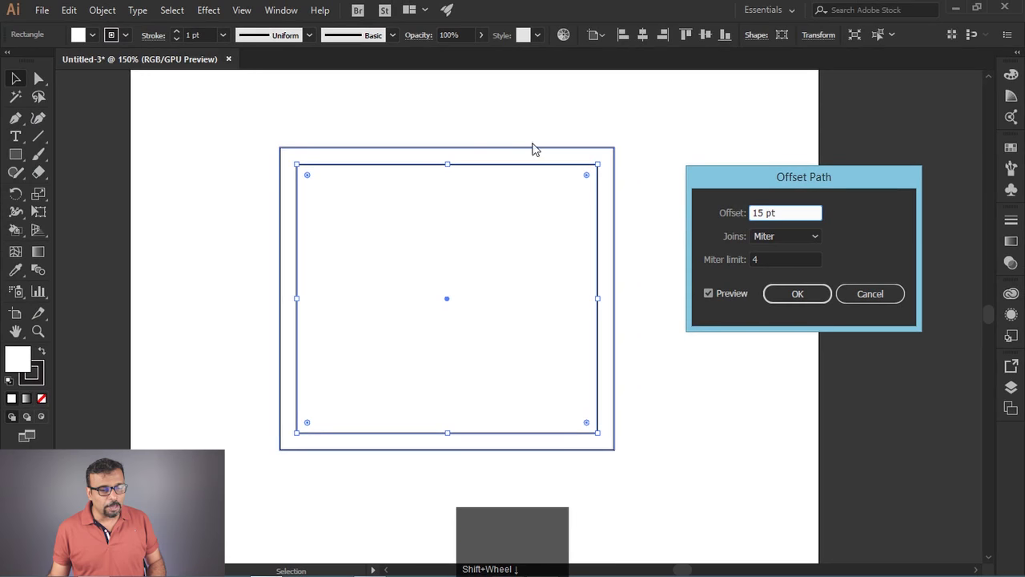
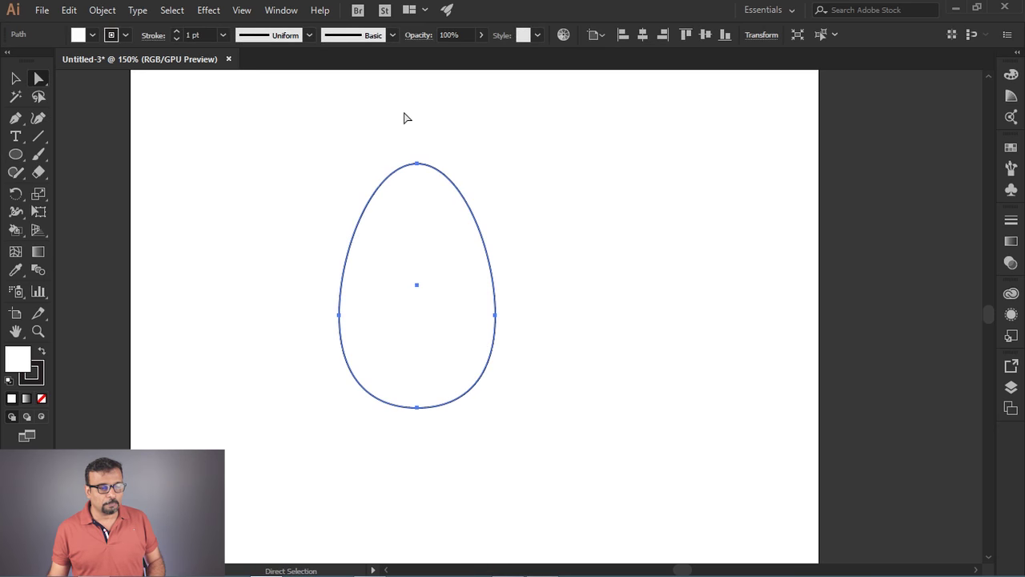
Apply an inward Offset Path copy of the egg at about -23 pt, then undo it.
{"action": "left_click_drag", "start_coordinate": [105, 14], "coordinate": [564, 281]}
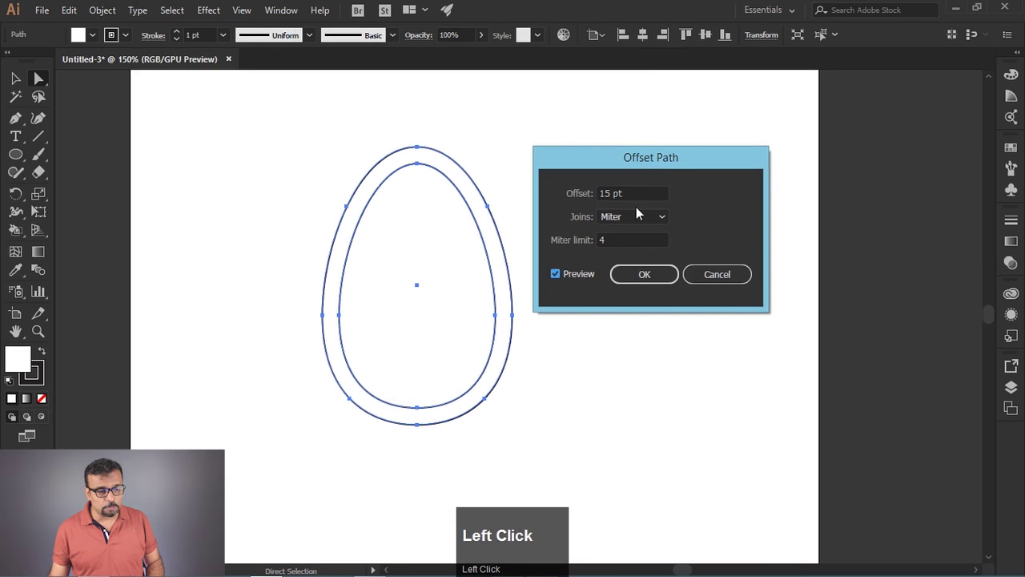
{"action": "scroll", "scroll_direction": "down", "scroll_amount": 3}
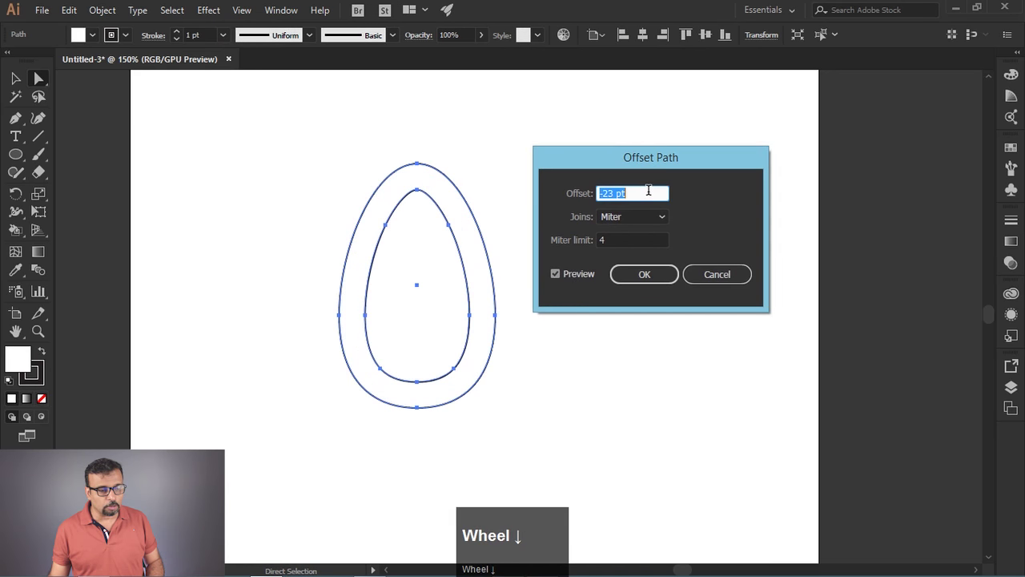
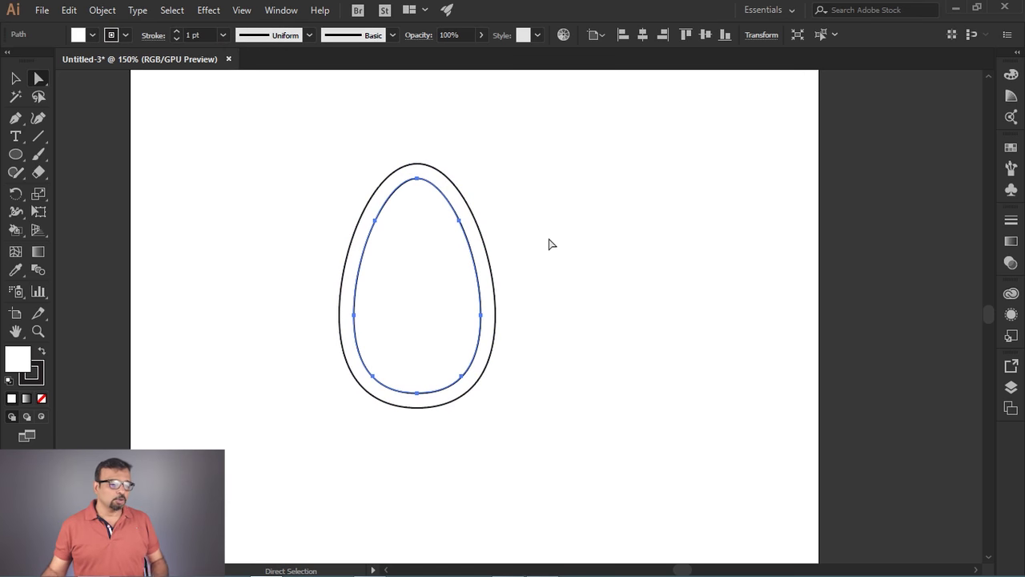
{"action": "key", "text": "ctrl+z"}
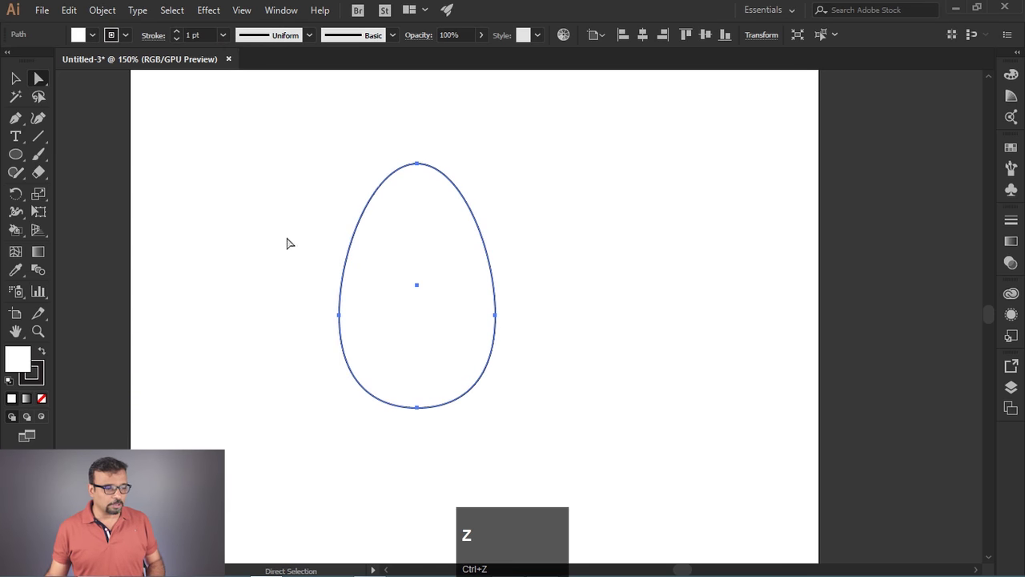
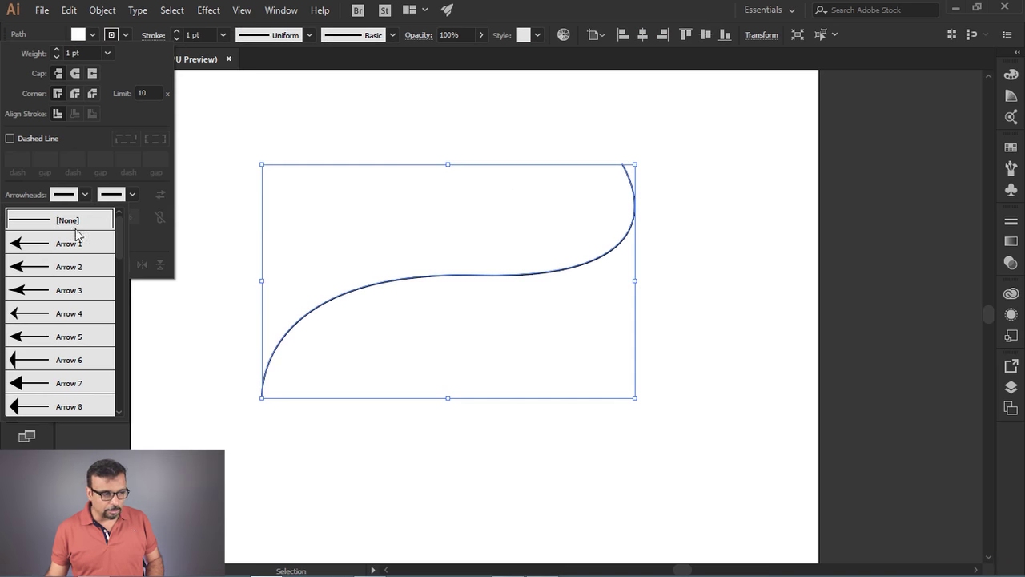
Select the curved double-headed arrow path and delete it from the artboard.
{"action": "left_click_drag", "start_coordinate": [120, 241], "coordinate": [28, 310]}
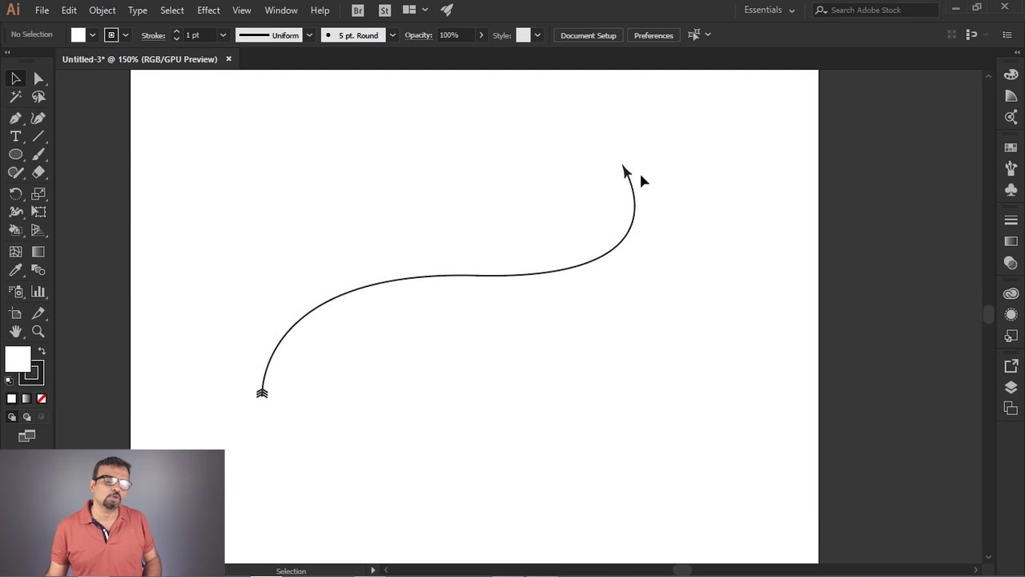
{"action": "left_click", "coordinate": [390, 215]}
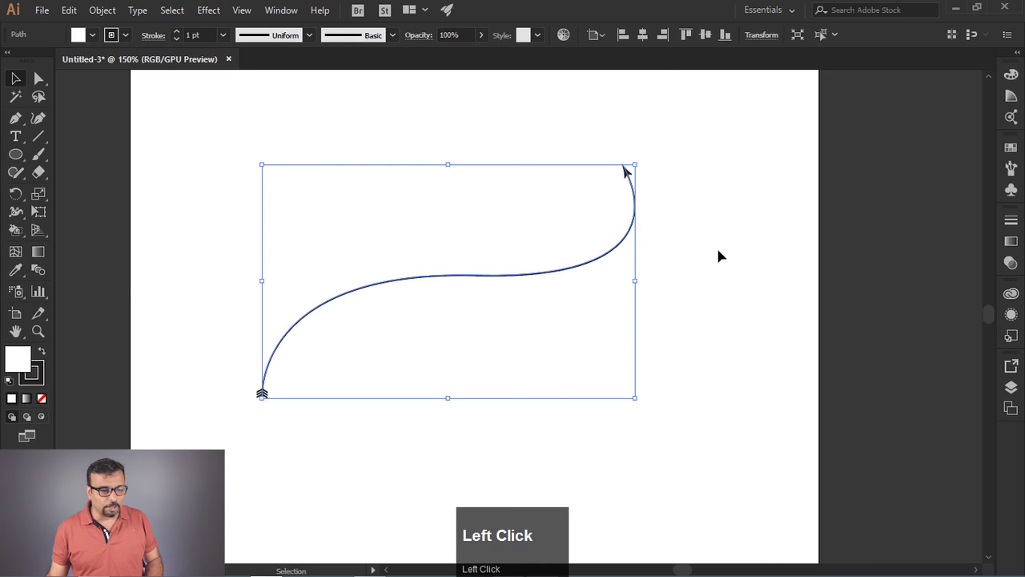
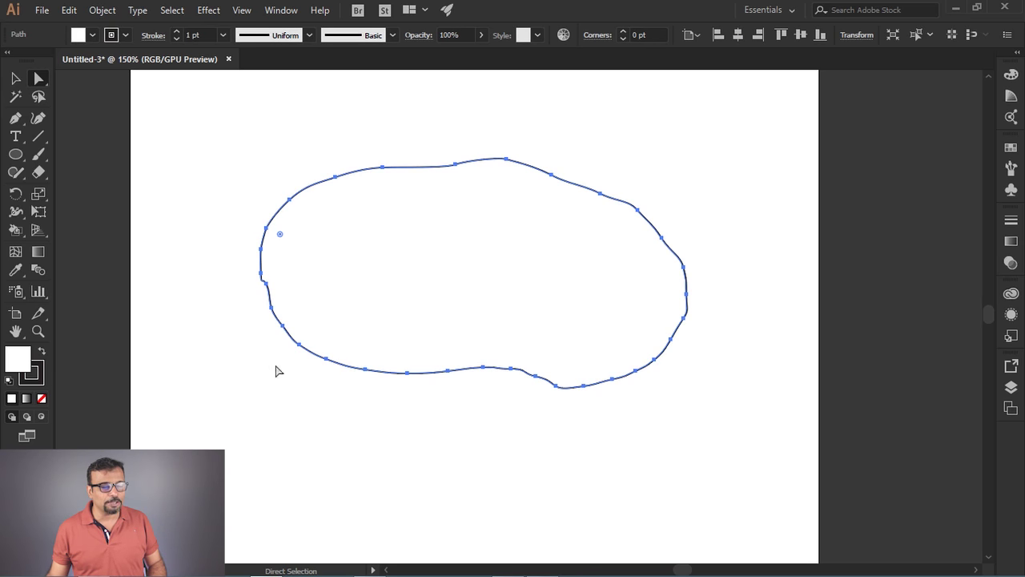
Preview Simplify on the blob with Straight Lines, raising Curve Precision to about 83–89%.
{"action": "left_click", "coordinate": [96, 15]}
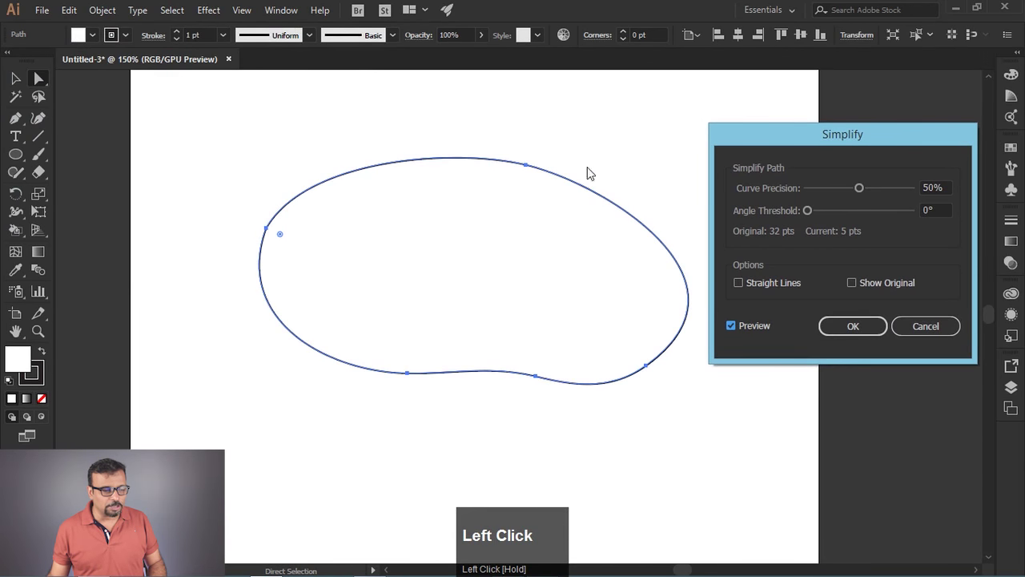
{"action": "left_click_drag", "start_coordinate": [821, 134], "coordinate": [631, 185]}
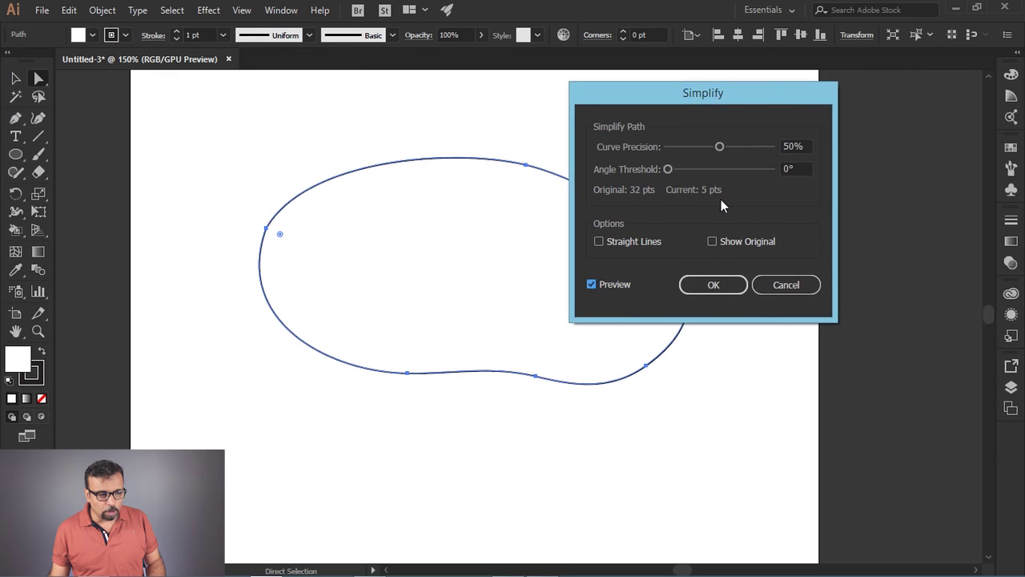
{"action": "left_click_drag", "start_coordinate": [691, 101], "coordinate": [879, 152]}
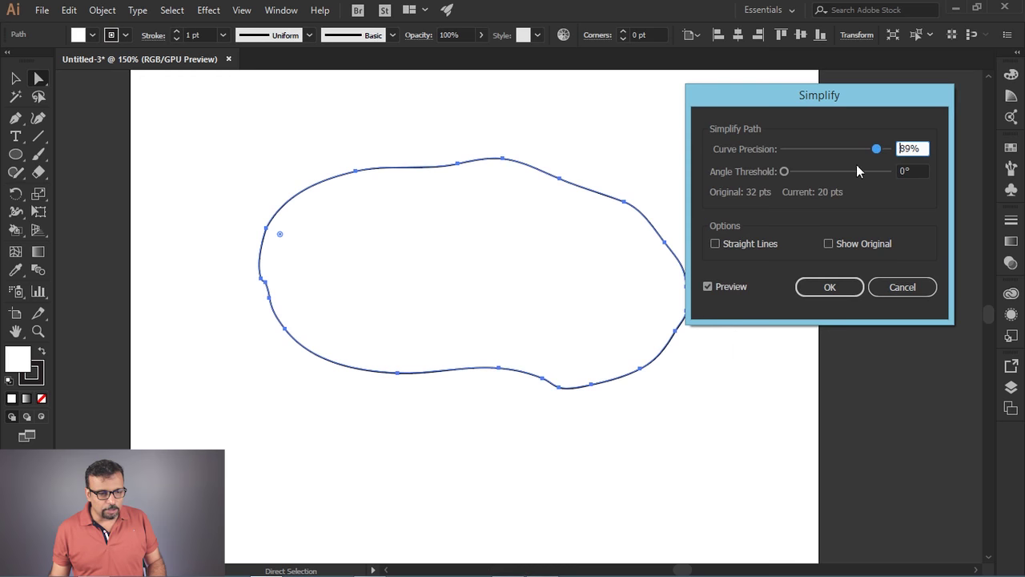
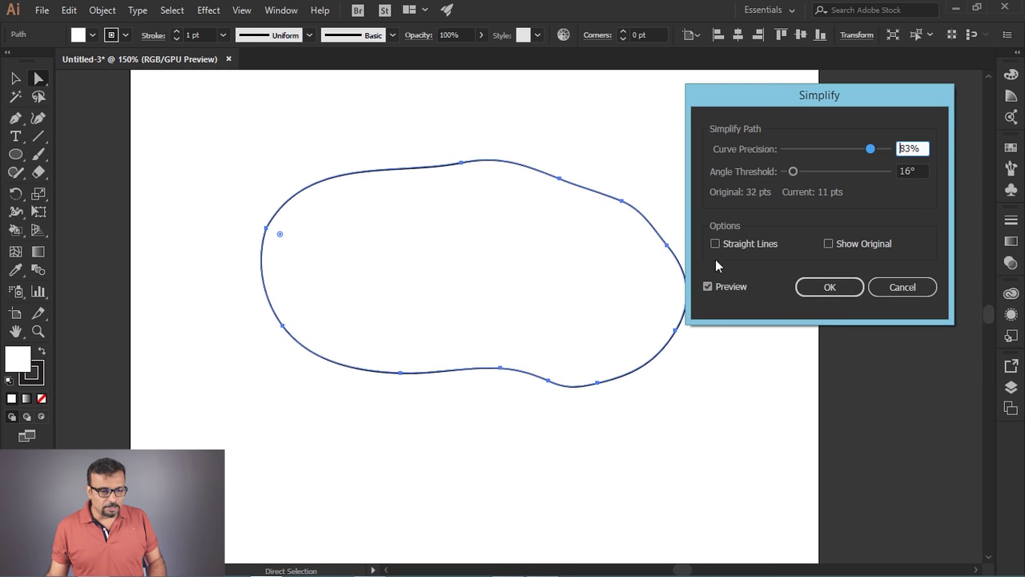
Uncheck Straight Lines, show the original path and lower Curve Precision to 74%.
{"action": "left_click", "coordinate": [718, 249]}
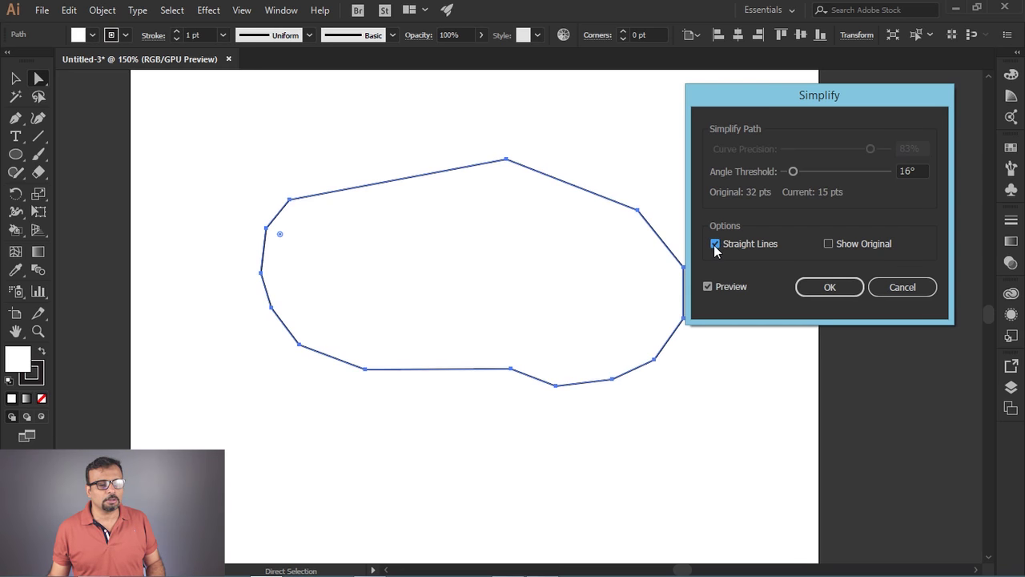
{"action": "left_click", "coordinate": [717, 251]}
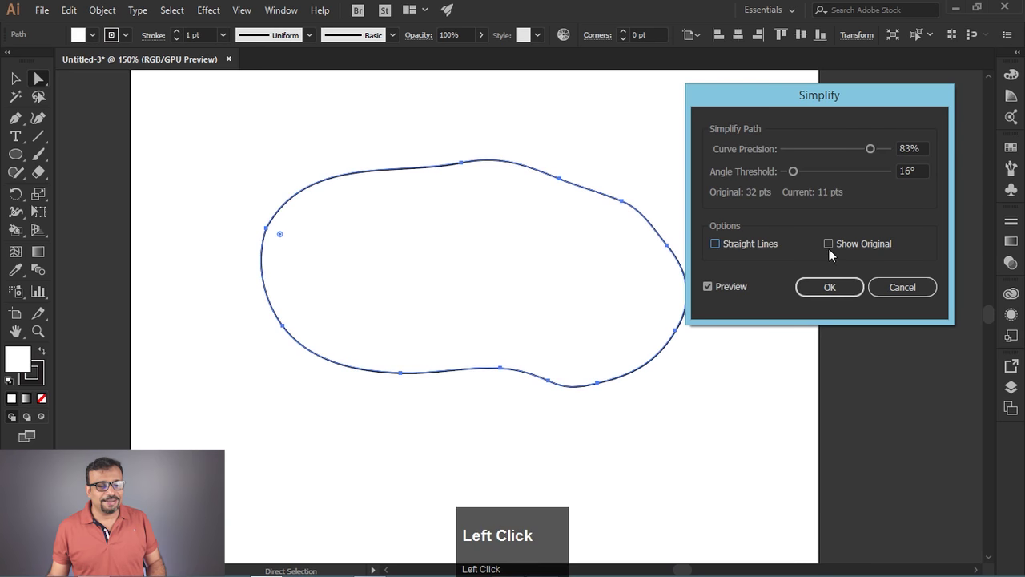
{"action": "left_click_drag", "start_coordinate": [832, 252], "coordinate": [858, 218]}
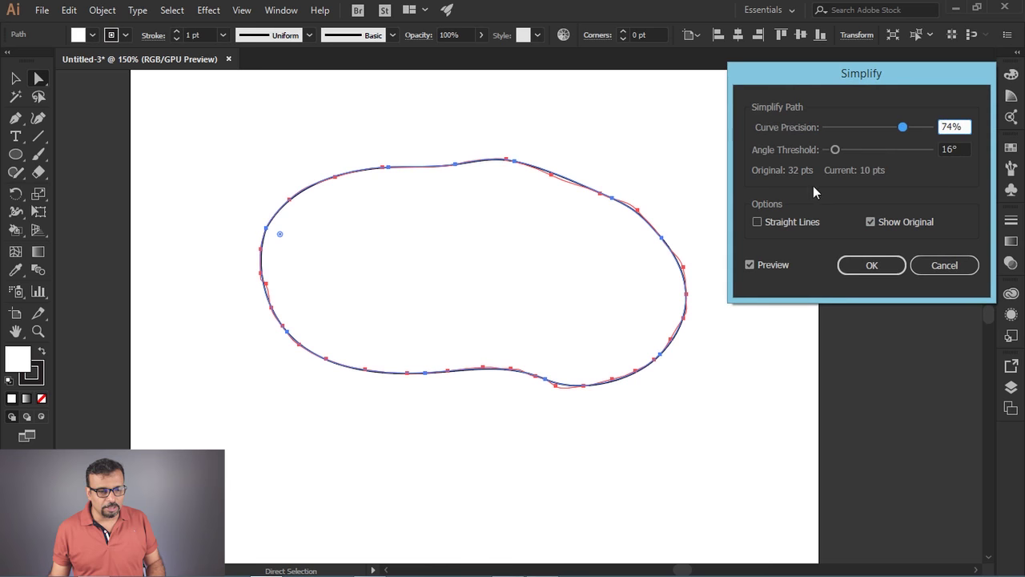
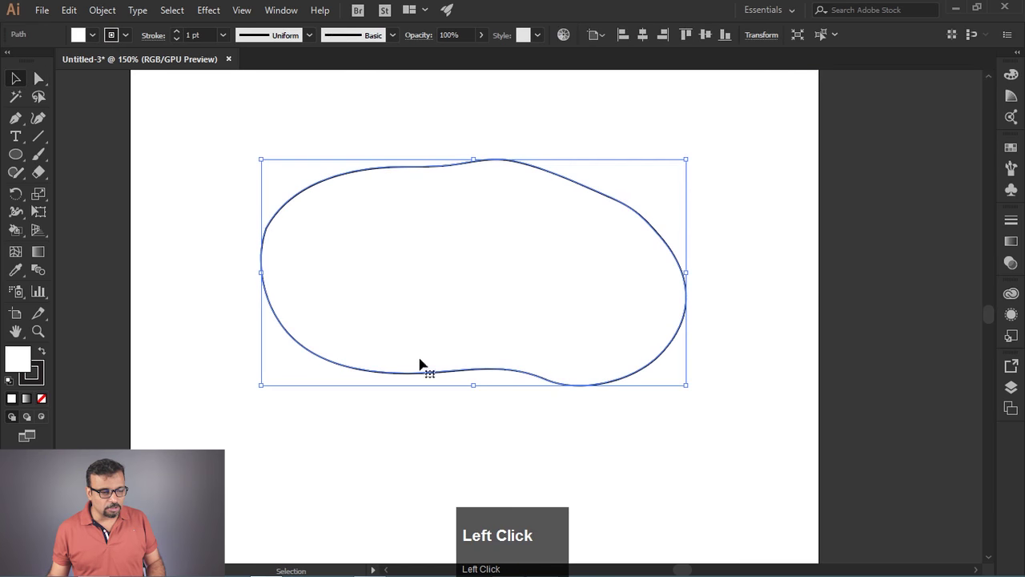
Switch to Direct Selection to reveal the blob's individual anchor points.
{"action": "key", "text": "a"}
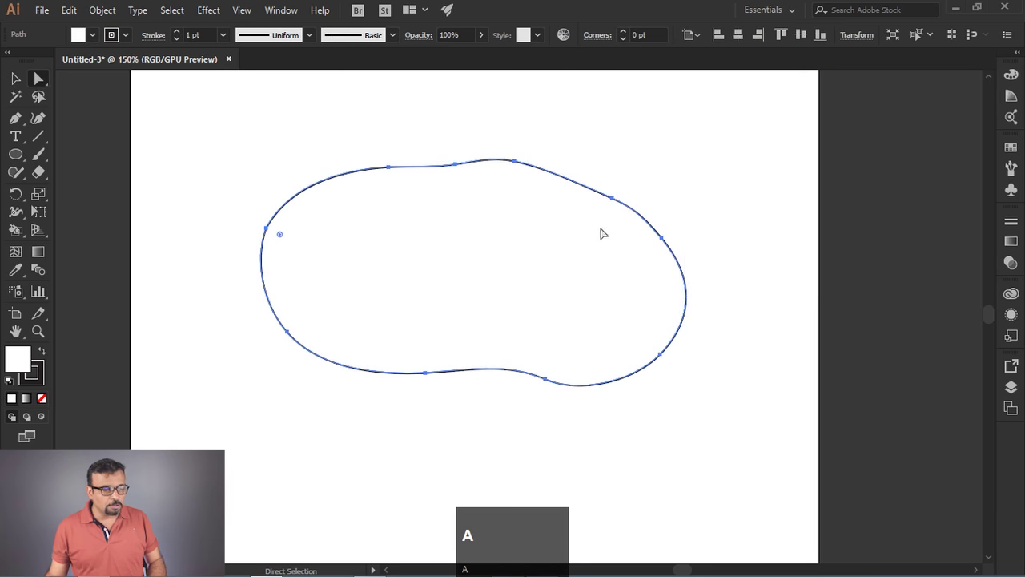
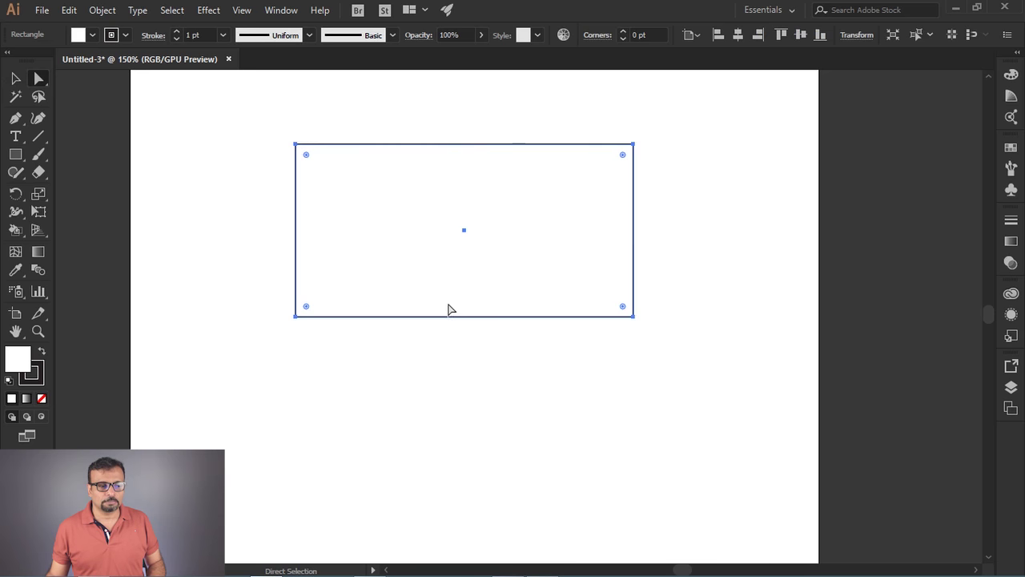
Add anchor points midway along each rectangle side via Object > Path > Add Anchor Points.
{"action": "left_click", "coordinate": [108, 8]}
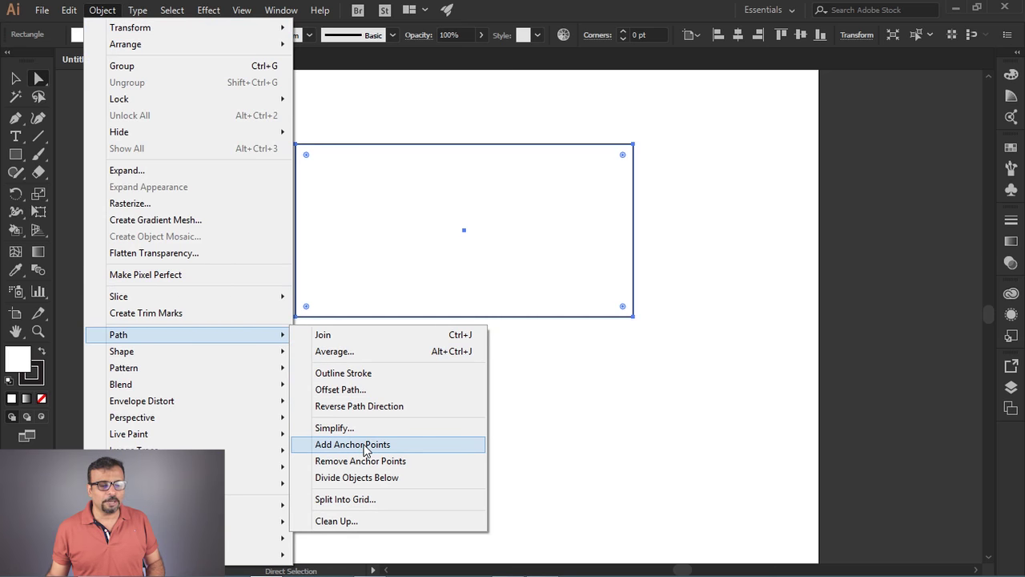
{"action": "left_click", "coordinate": [370, 447]}
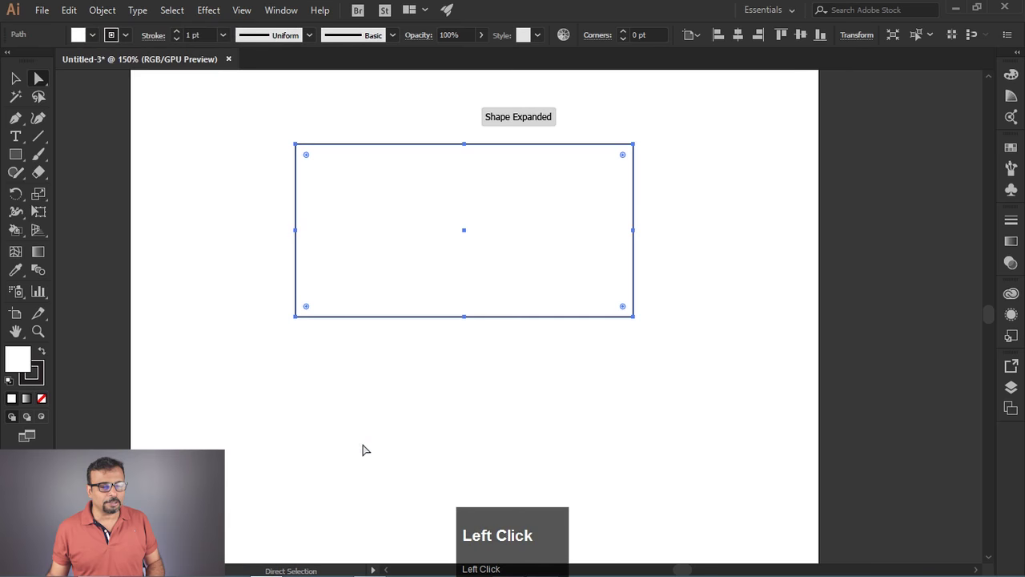
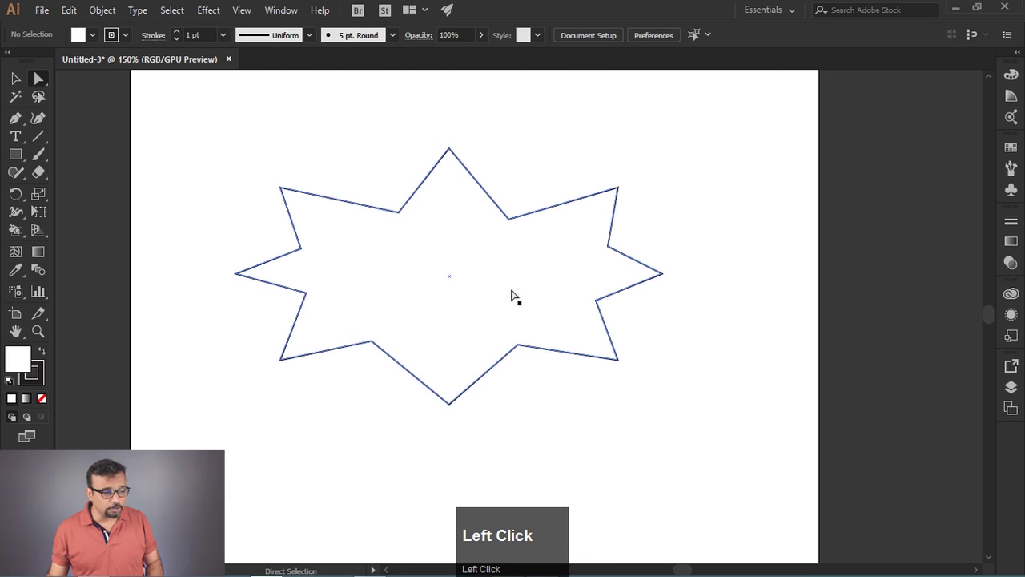
Undo the last edit on the starburst shape with Ctrl+Z.
{"action": "key", "text": "ctrl+z"}
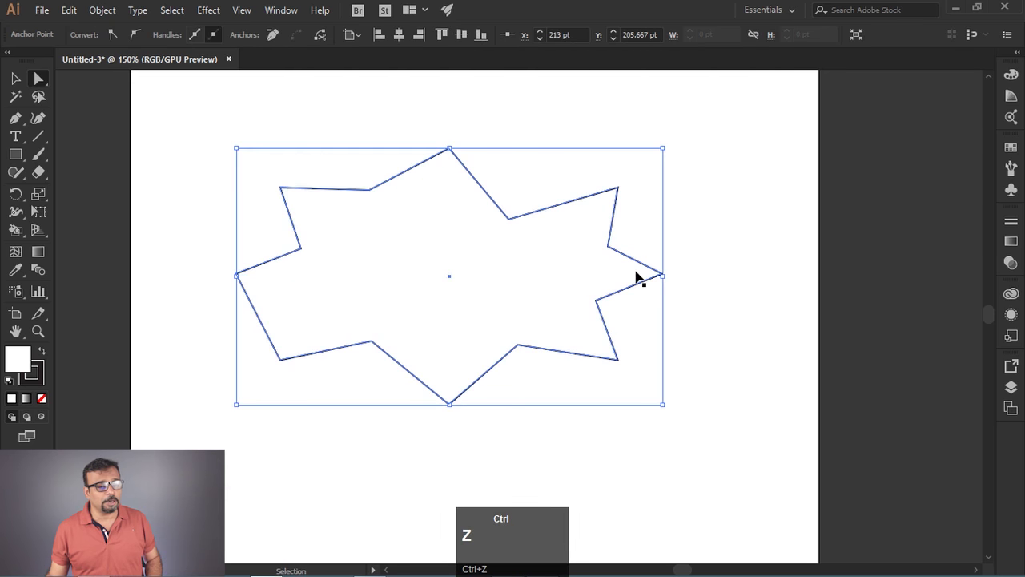
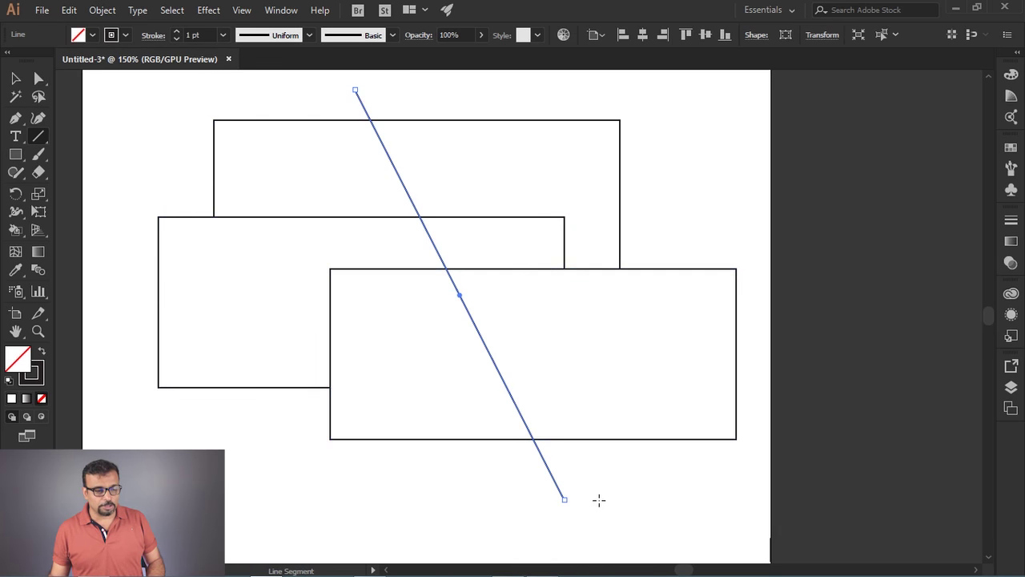
Draw a diagonal line across all three rectangles and bring up the Transform panel group.
{"action": "left_click_drag", "start_coordinate": [20, 81], "coordinate": [572, 269]}
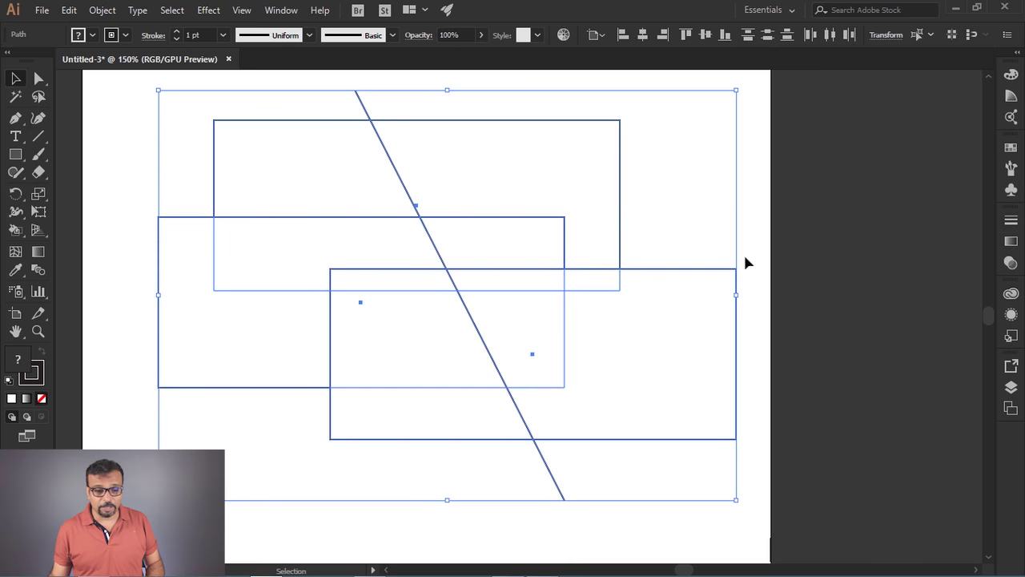
{"action": "left_click", "coordinate": [287, 14]}
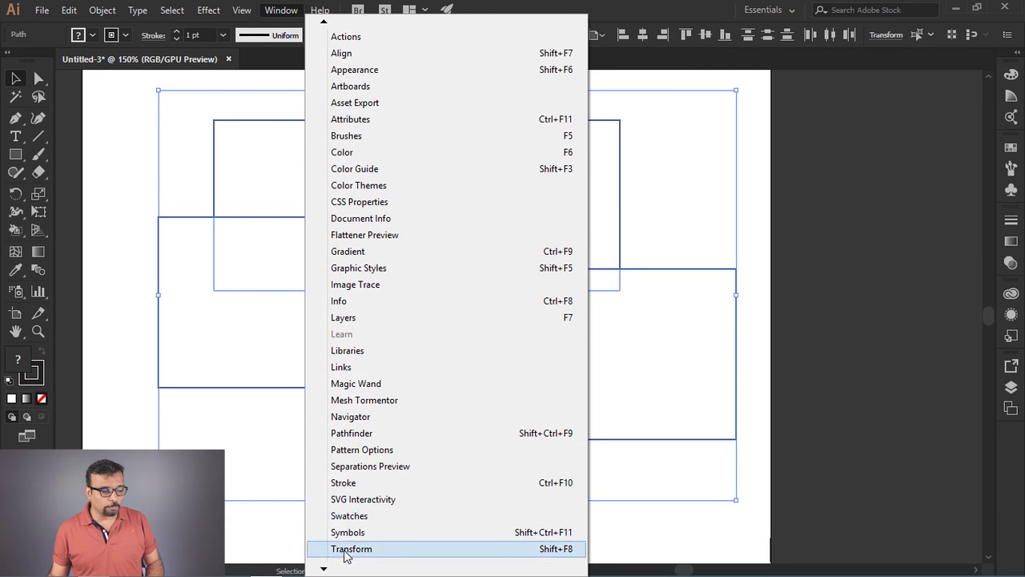
{"action": "left_click", "coordinate": [385, 432]}
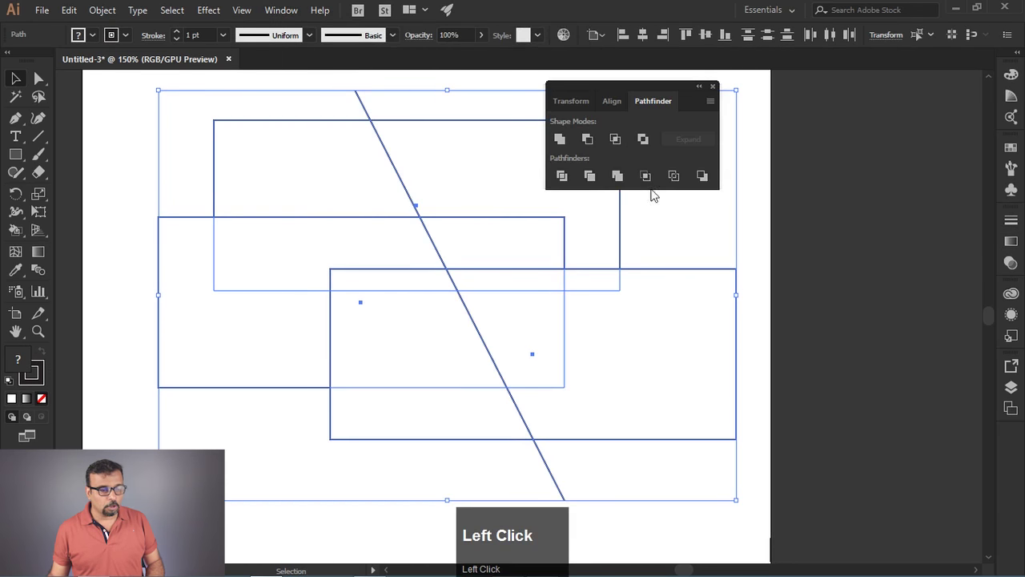
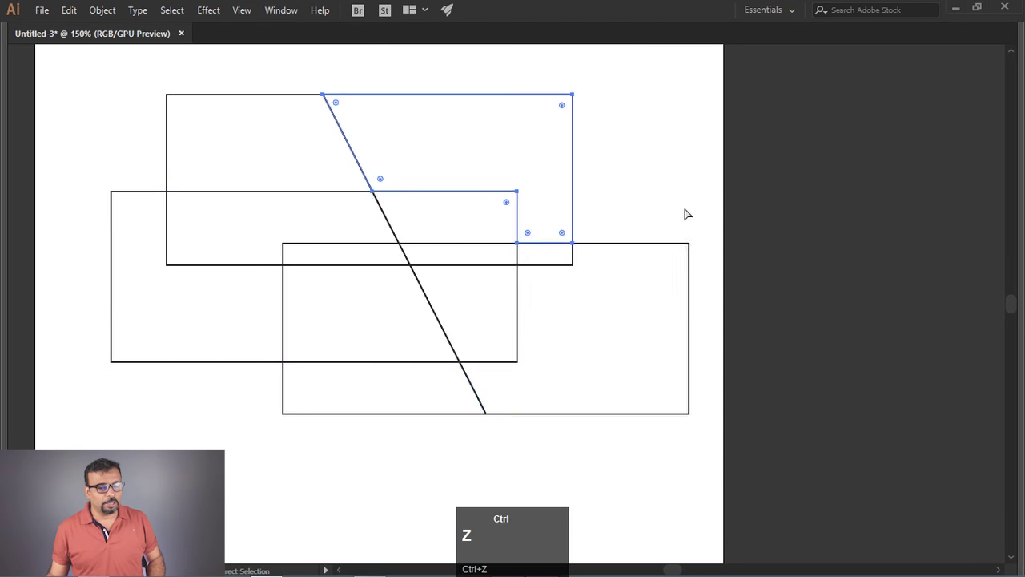
Select the long diagonal line and reposition it over the rectangles before dividing.
{"action": "double_click", "coordinate": [669, 163]}
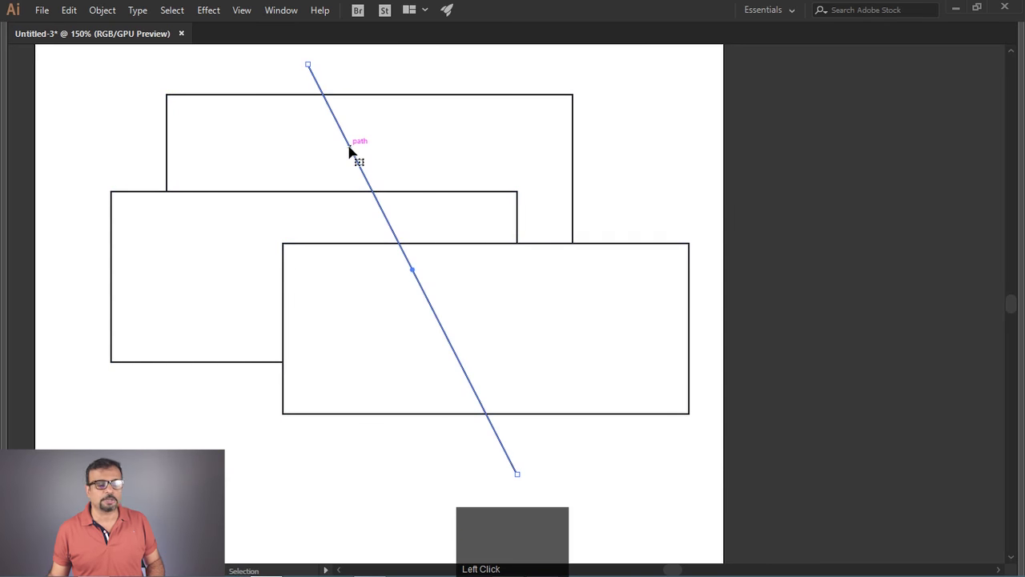
{"action": "left_click_drag", "start_coordinate": [335, 58], "coordinate": [105, 16]}
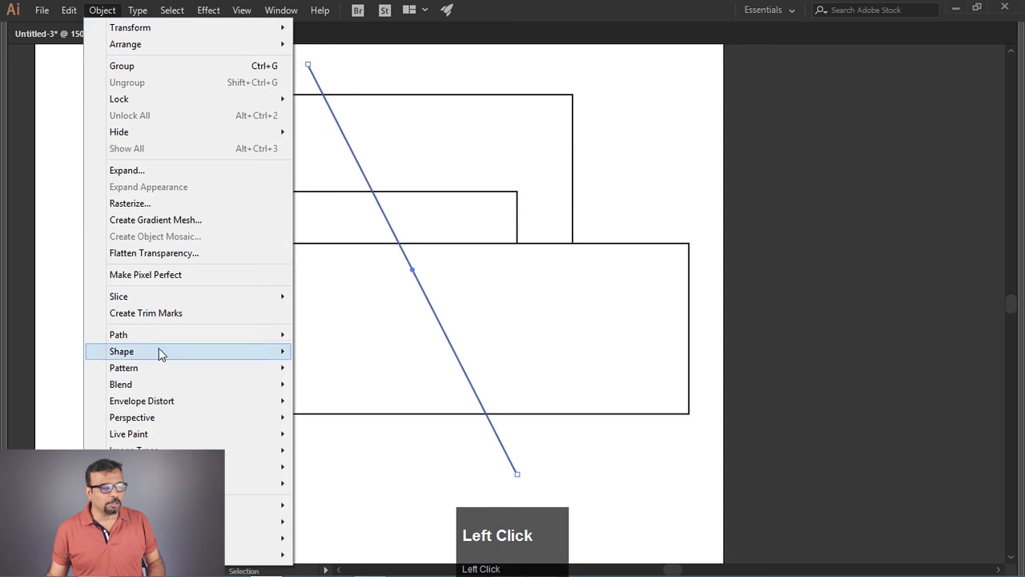
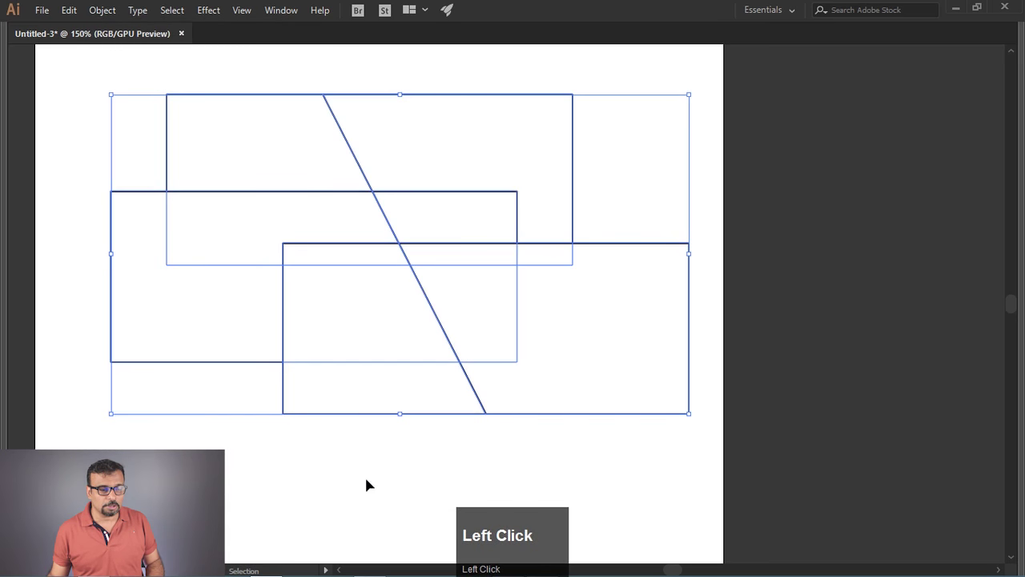
{"action": "right_click", "coordinate": [397, 384]}
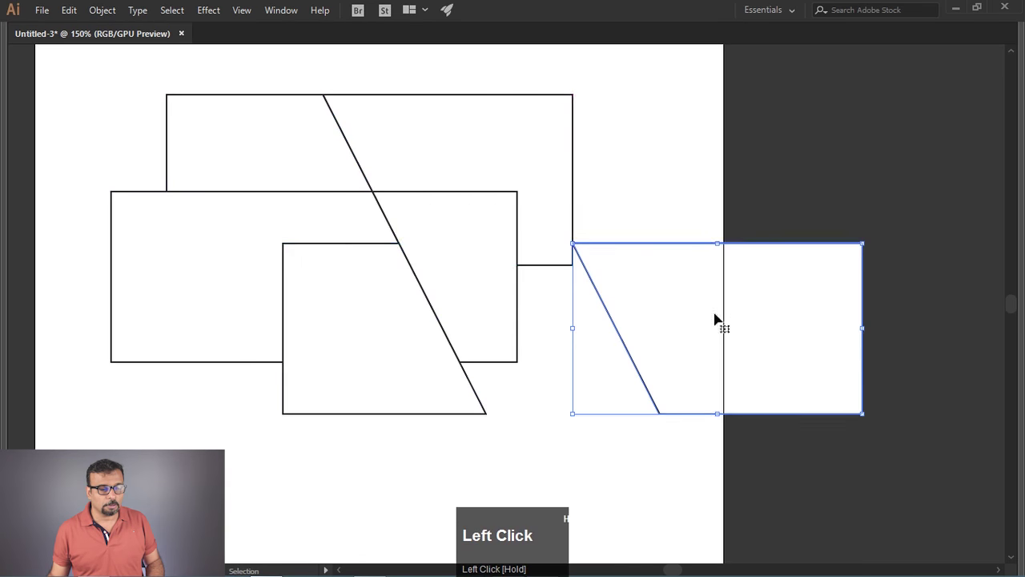